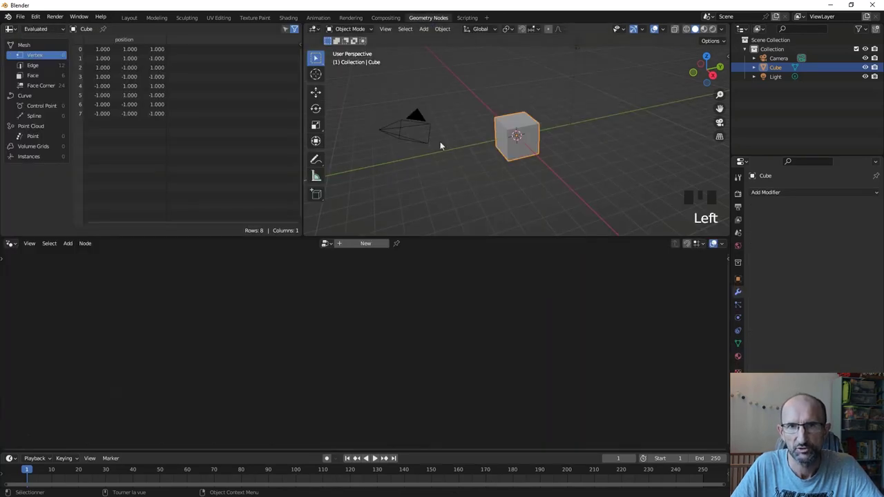
Delete the Group Input node so only the Group Output remains and the cube vanishes
left_click_drag(379, 241, 253, 356)
key("x")
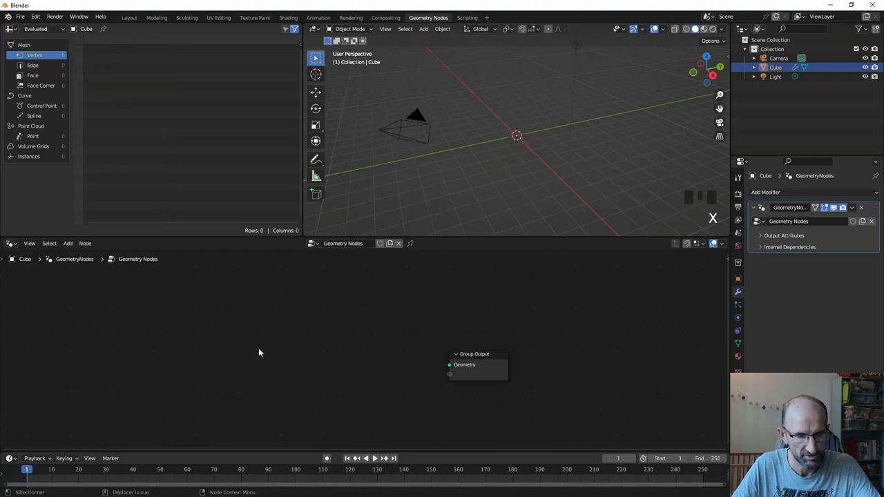
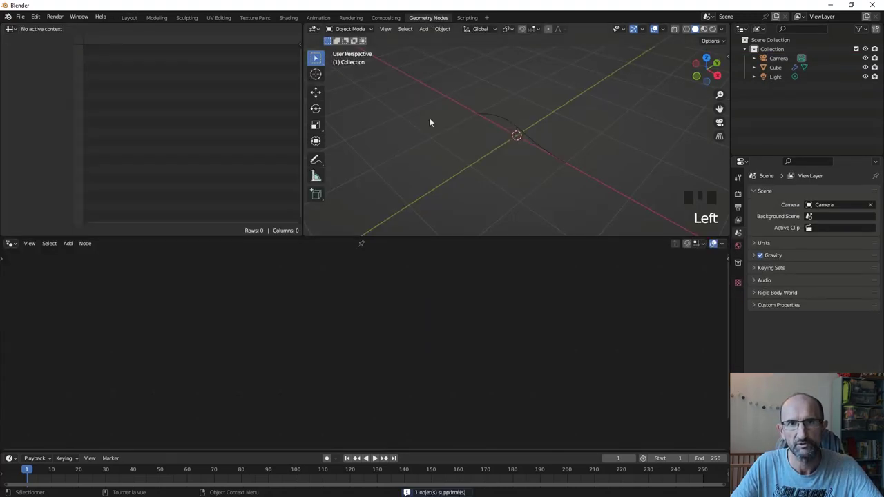
Remove the Bezier Segment node from the tree
left_click(505, 124)
left_click_drag(281, 304, 287, 283)
key("x")
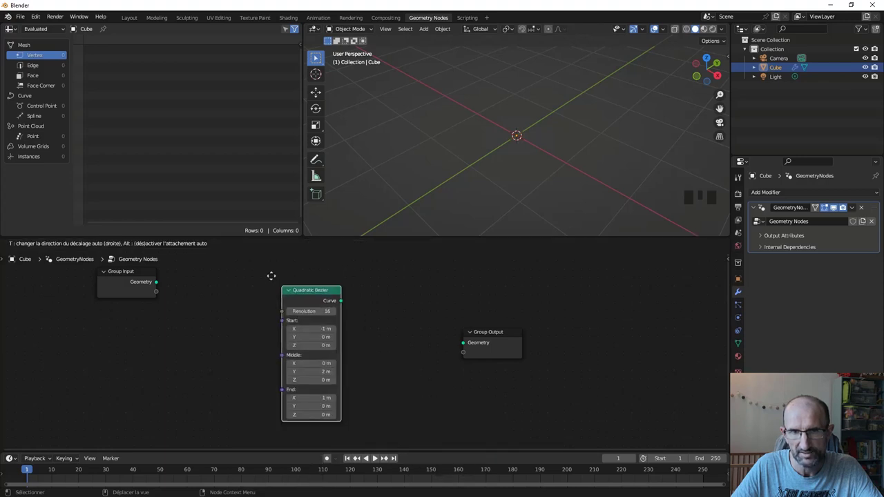
Add a Quadratic Bezier node and wire its Curve into the Group Output Geometry
left_click_drag(330, 292, 465, 348)
left_click_drag(487, 148, 490, 134)
scroll("up", 3)
left_click_drag(486, 141, 461, 158)
Frame the resulting tall arch curve in the 3D viewport
scroll("up", 3)
left_click(394, 176)
left_click(599, 198)
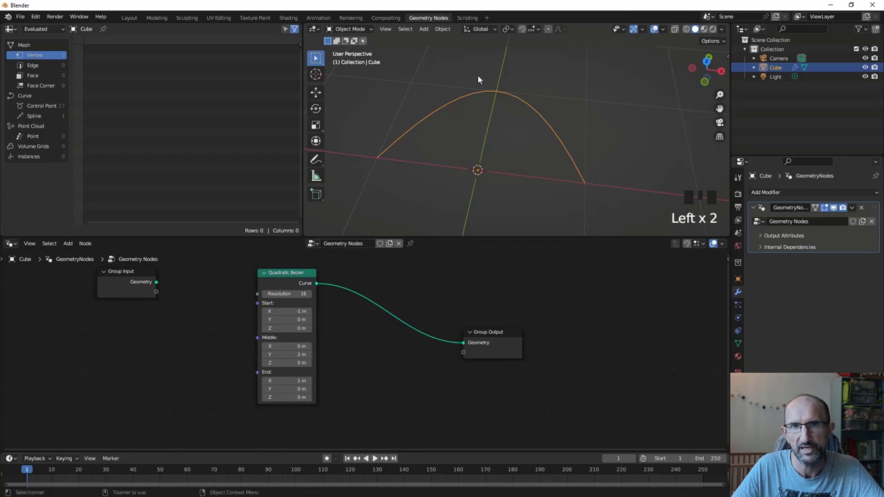
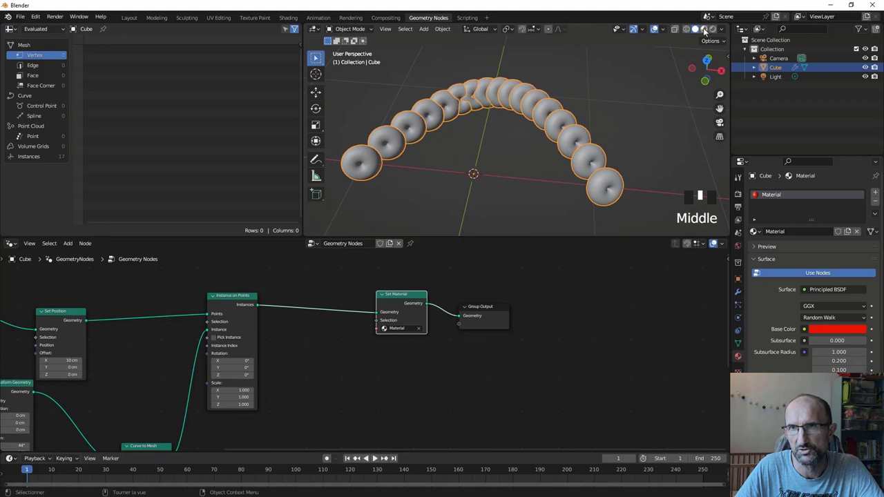
Add Position and Vector Math Add nodes, wiring Position into the Add node's first Vector socket
left_click(708, 31)
left_click_drag(472, 168, 378, 456)
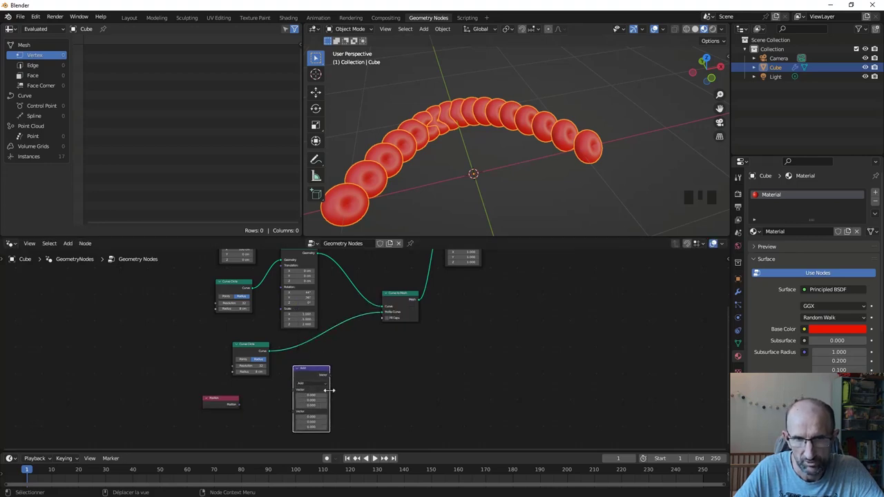
left_click_drag(298, 411, 409, 291)
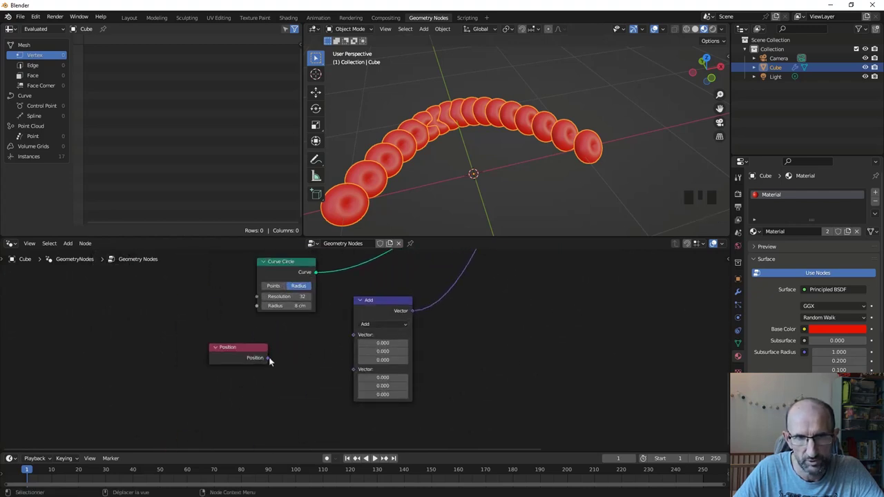
left_click_drag(274, 361, 355, 341)
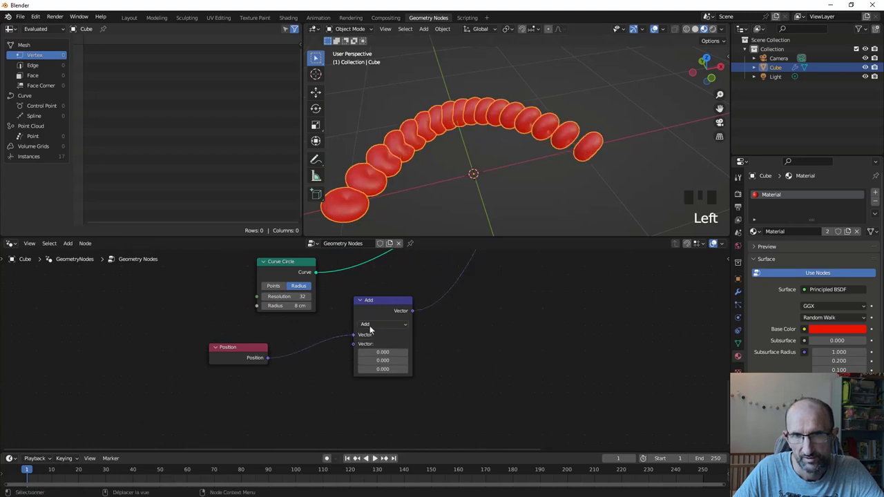